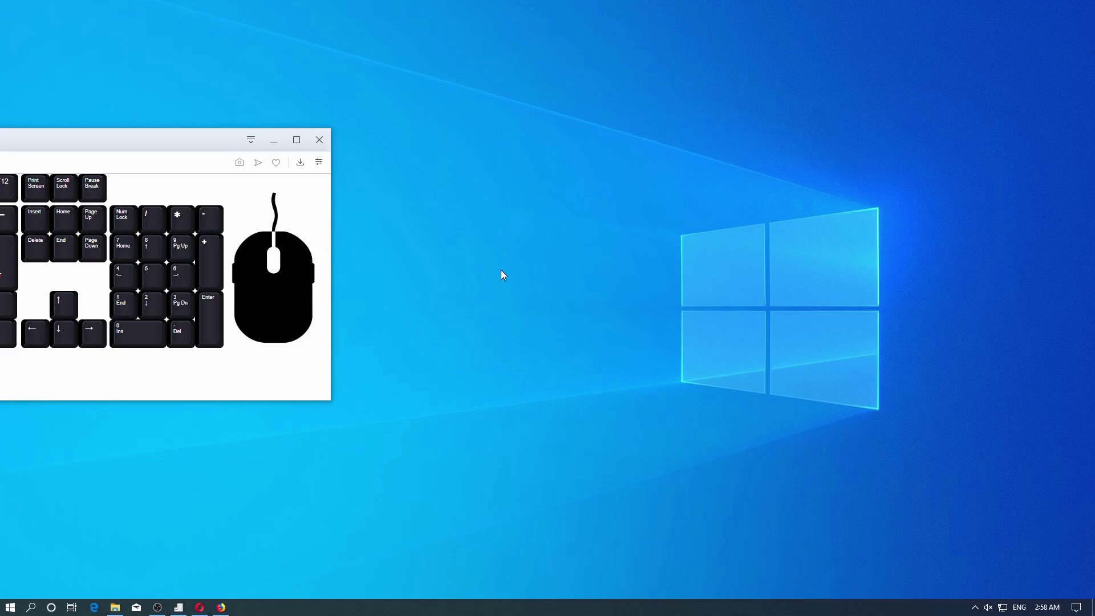
Demonstrate left, right and middle clicks, then open a new Explorer window on the Doc folder
left_click(505, 273)
right_click(504, 273)
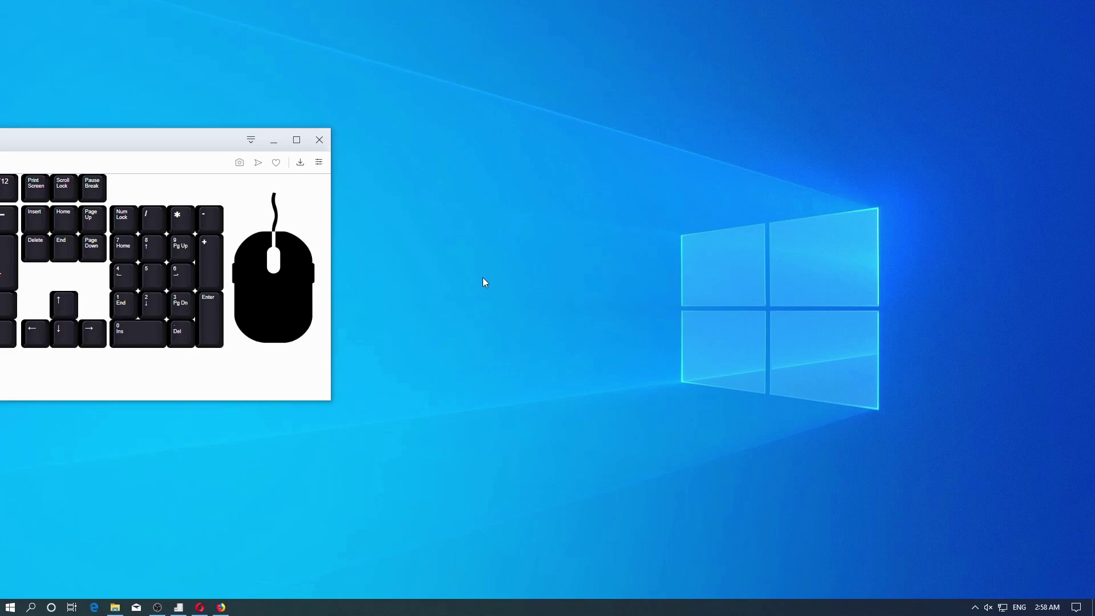
middle_click(486, 280)
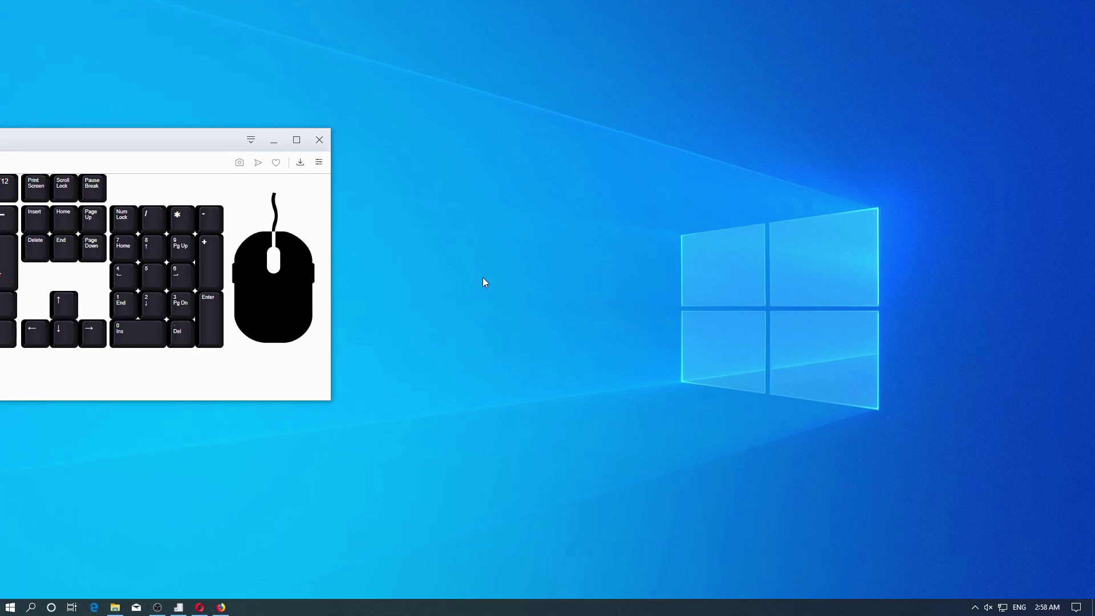
scroll("up", 3)
scroll("down", 3)
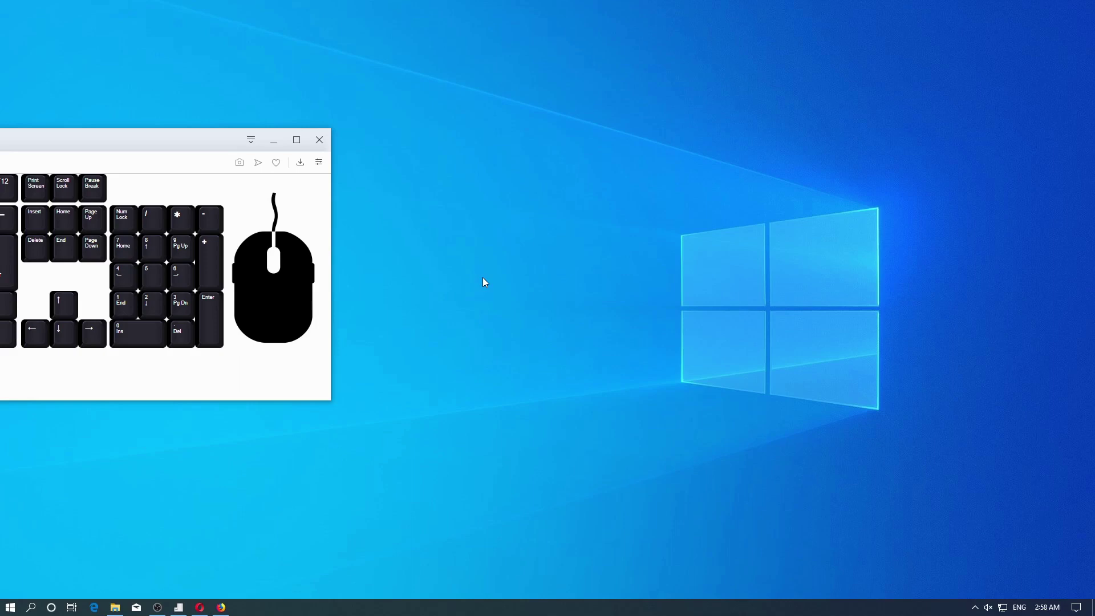
middle_click(486, 280)
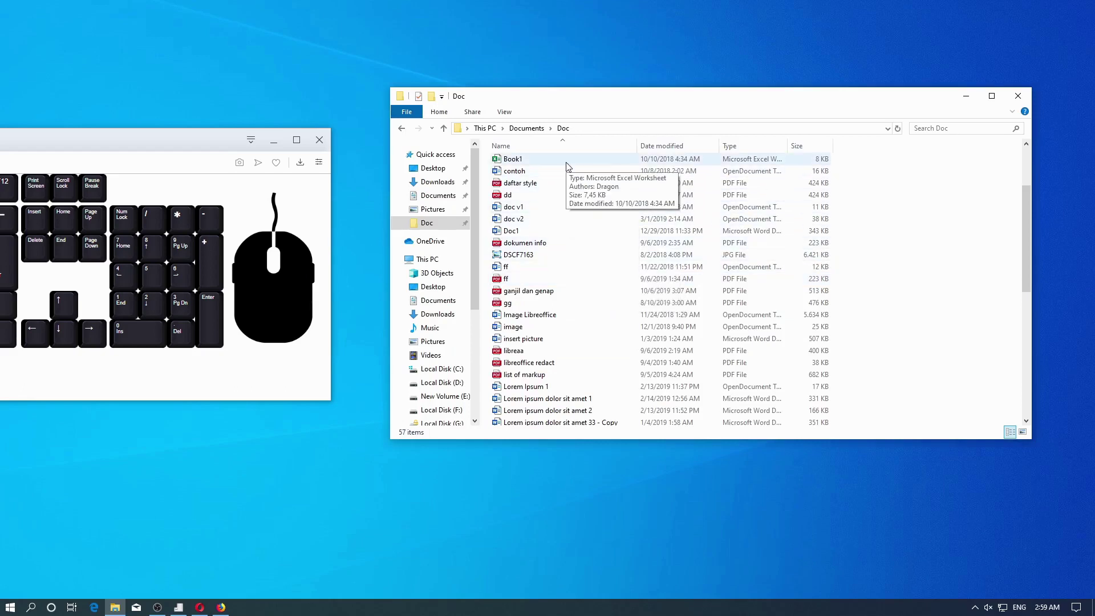
Select Book1 and the dd PDF, drag-select a block of files, then clear the selection
left_click(566, 164)
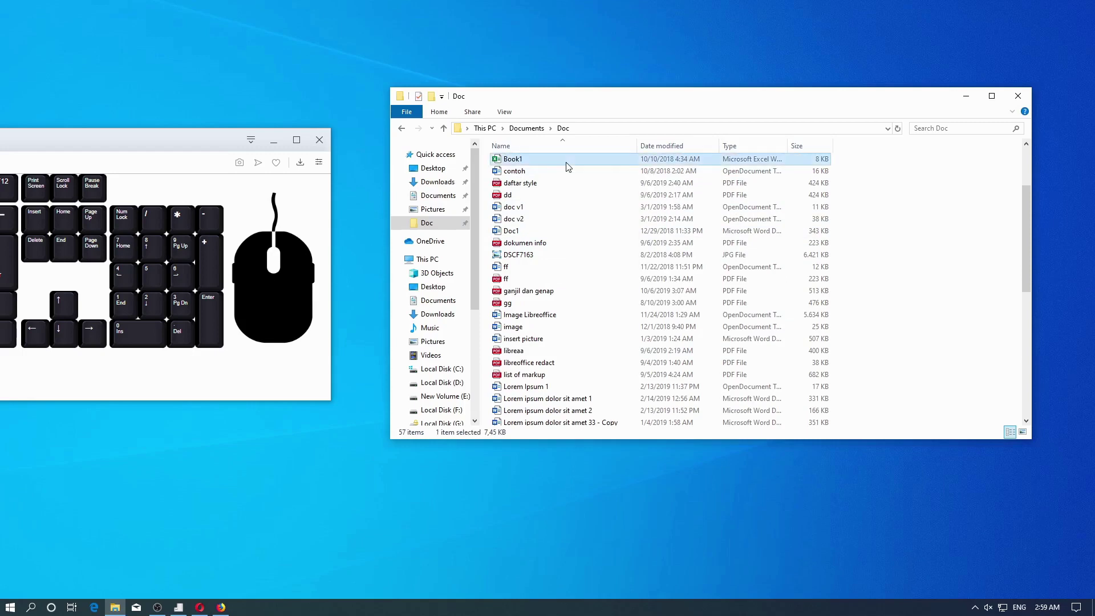
left_click(559, 191)
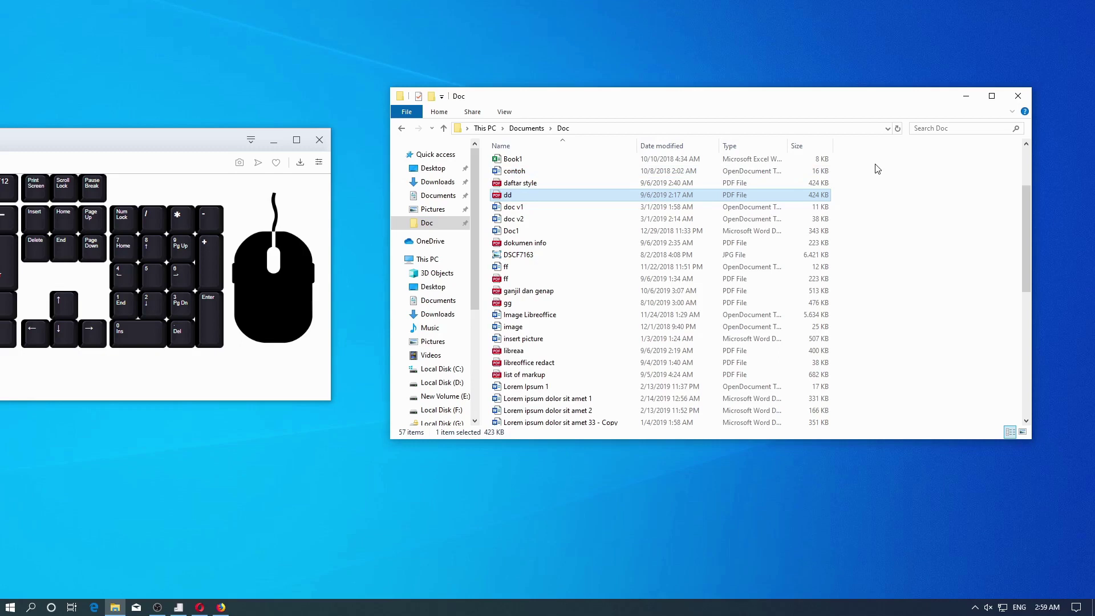
left_click_drag(875, 166, 720, 438)
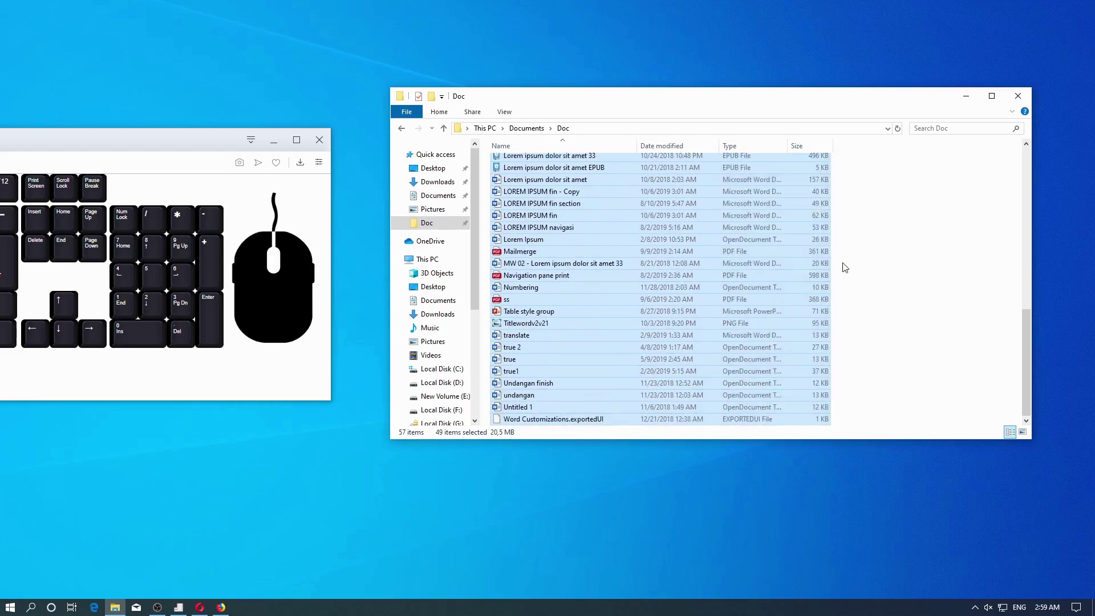
left_click(864, 242)
scroll("up", 3)
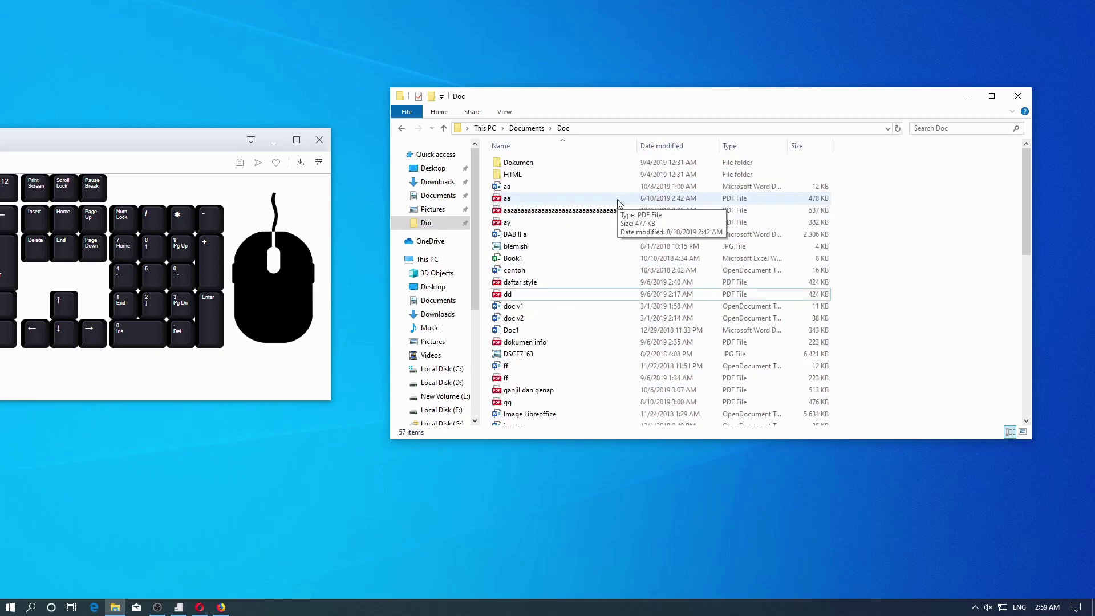
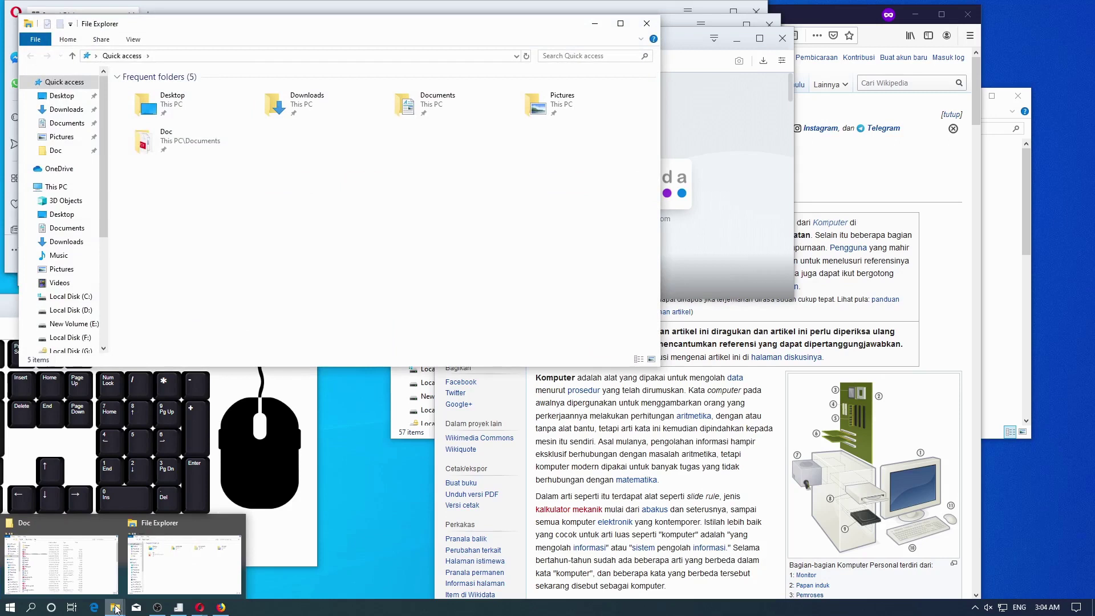
Open four more Explorer windows on Quick access by middle-clicking the taskbar icon
middle_click(118, 607)
middle_click(118, 607)
middle_click(118, 607)
middle_click(118, 607)
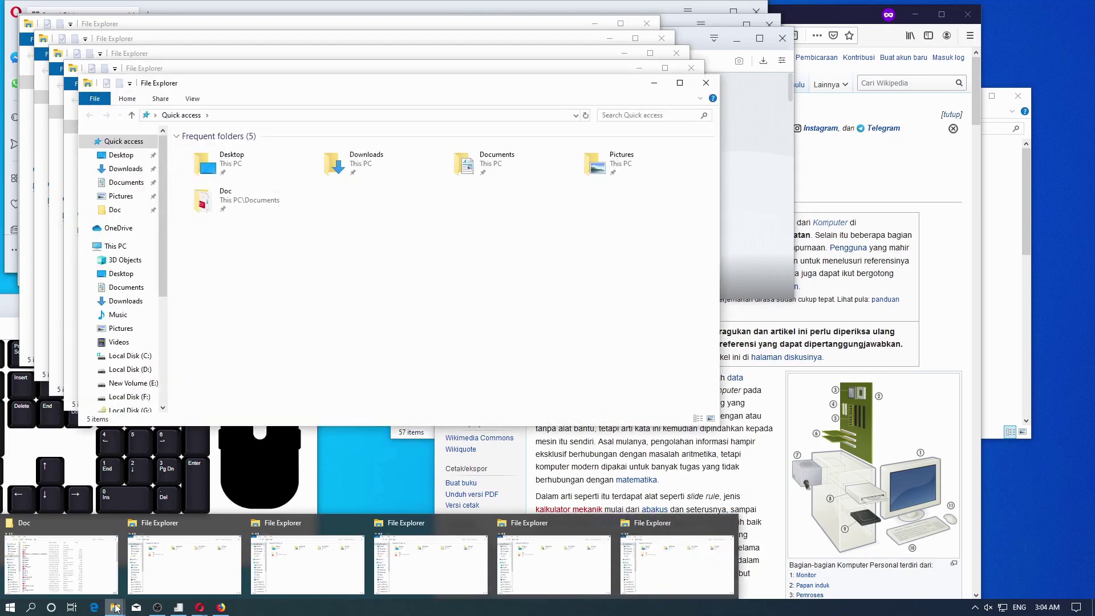